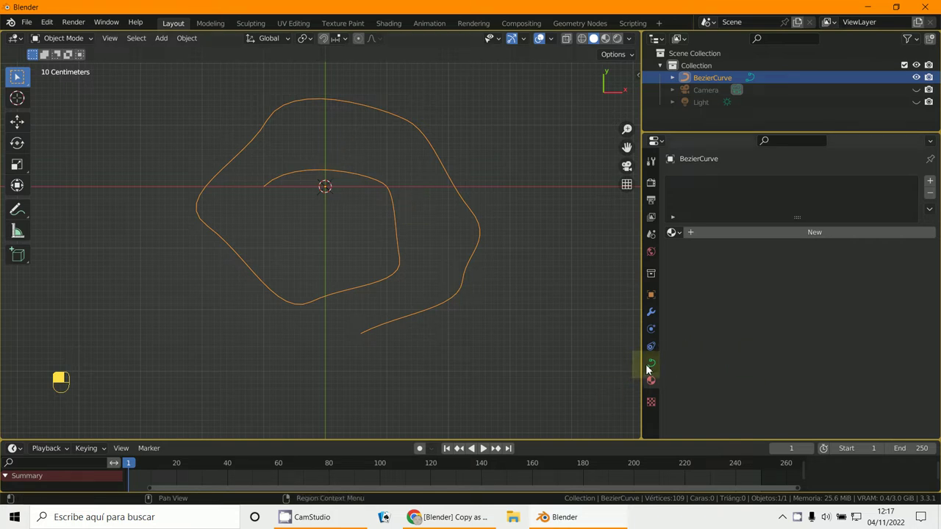
Enable a Round bevel under Geometry and raise its Depth so the curve becomes a thin tube.
drag(653, 368, 793, 221)
drag(691, 298, 746, 184)
drag(793, 221, 783, 348)
drag(510, 247, 659, 368)
drag(790, 235, 833, 265)
click(658, 369)
Raise the bevel Depth to 0.09 m with resolution 4 and view the blue tube from the top.
drag(658, 369, 783, 256)
click(784, 257)
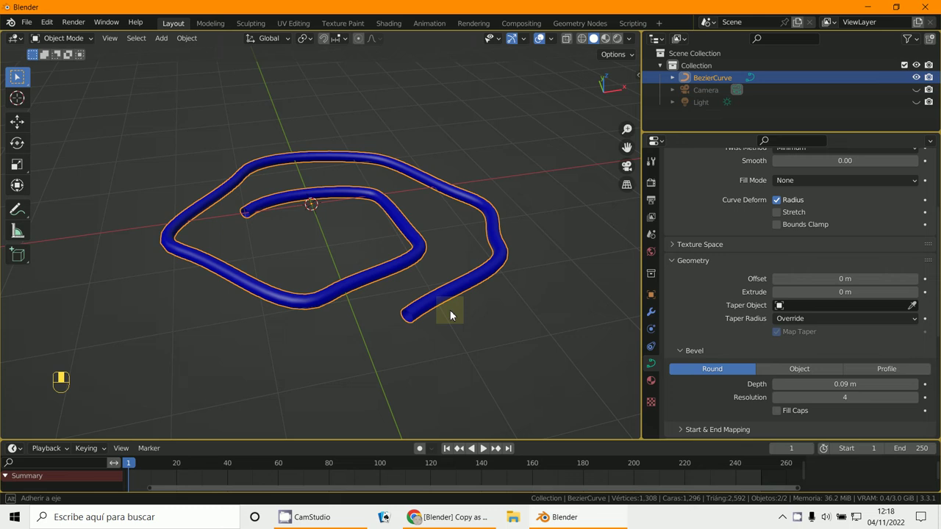
key(KP_7)
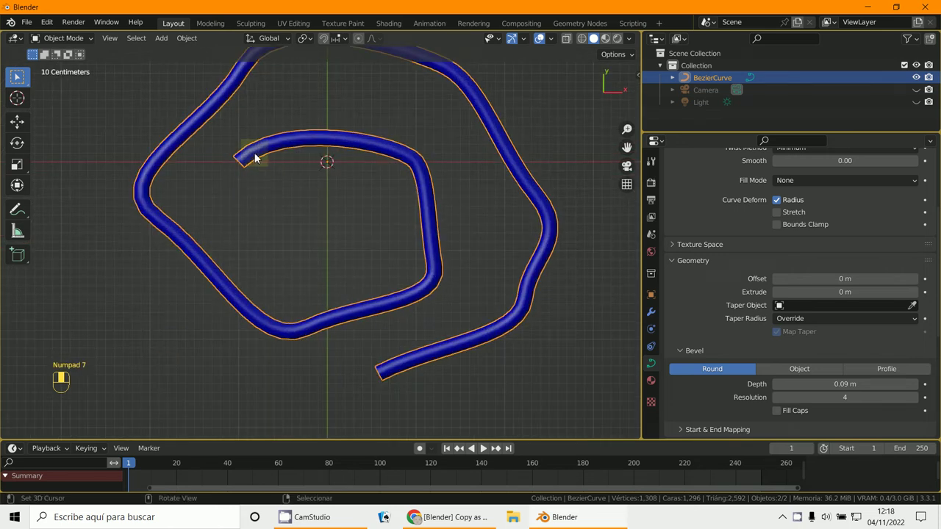
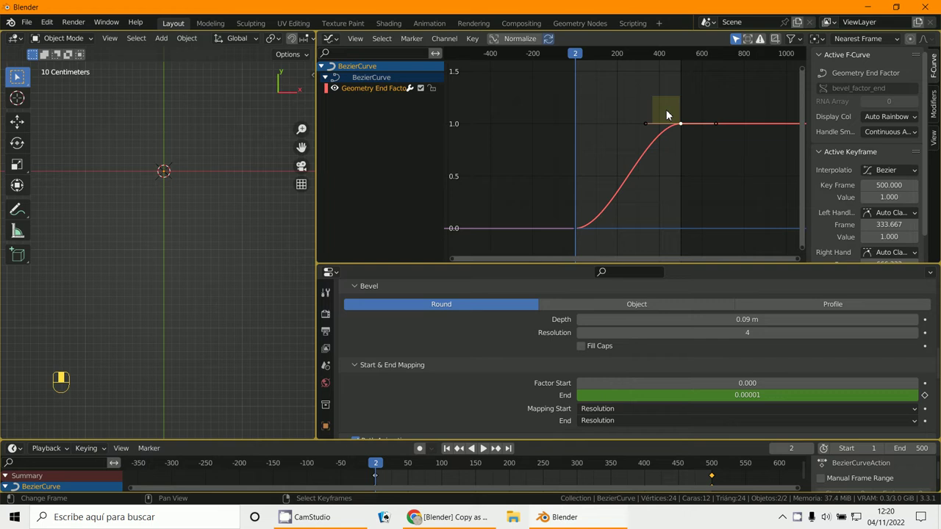
Select the frame-500 bevel end-factor keyframe in the Graph Editor and set it to Linear interpolation.
right_click(688, 128)
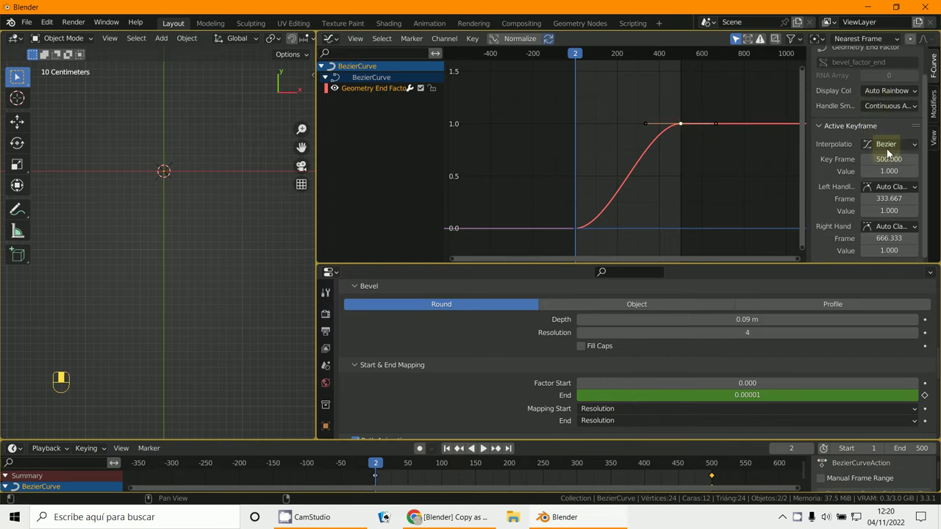
drag(887, 148, 681, 126)
right_click(579, 235)
right_click(582, 234)
drag(681, 126, 580, 232)
drag(681, 127, 576, 230)
right_click(582, 228)
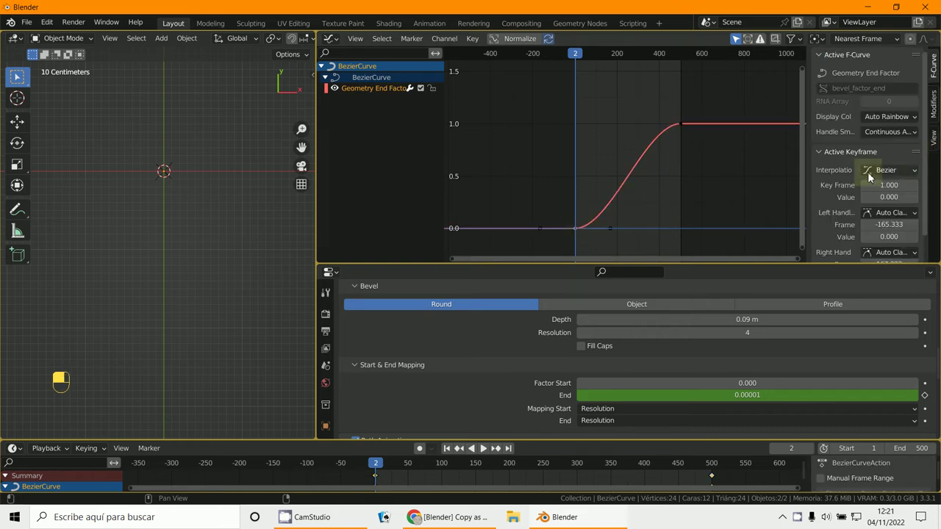